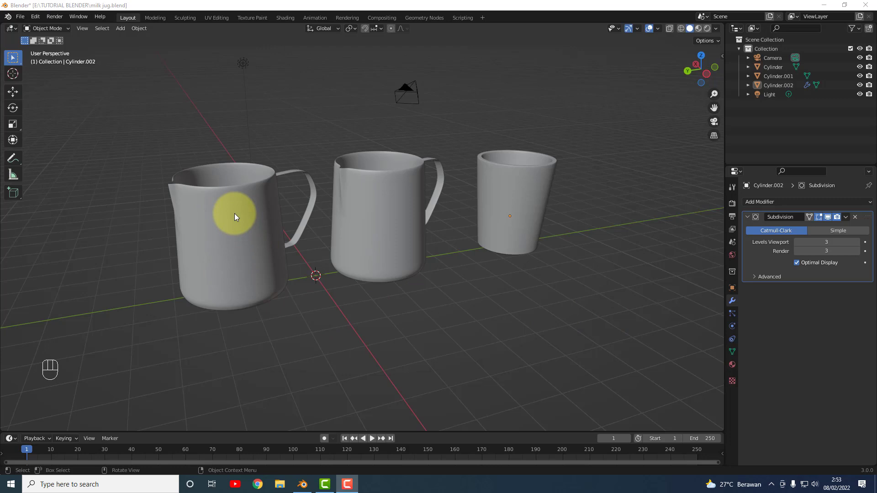
Step: Select the middle jug, the right cup and the left jug in turn, then the scene light
click(257, 222)
click(375, 220)
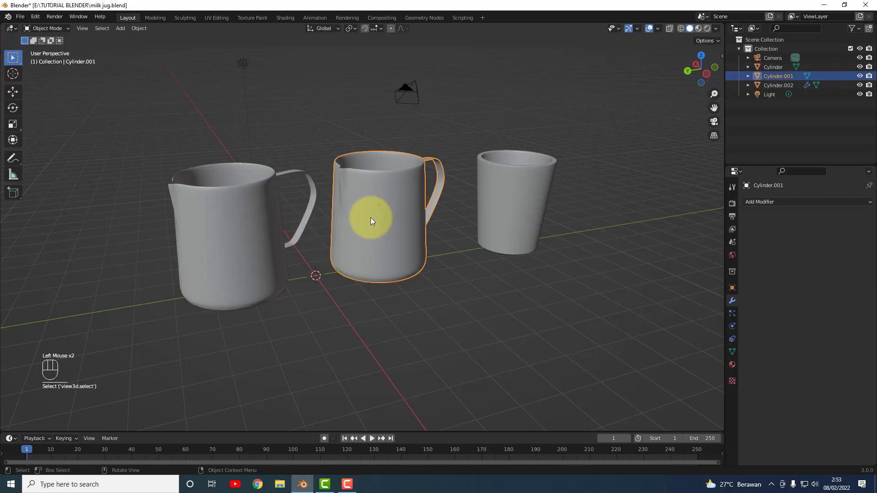
click(391, 204)
click(509, 199)
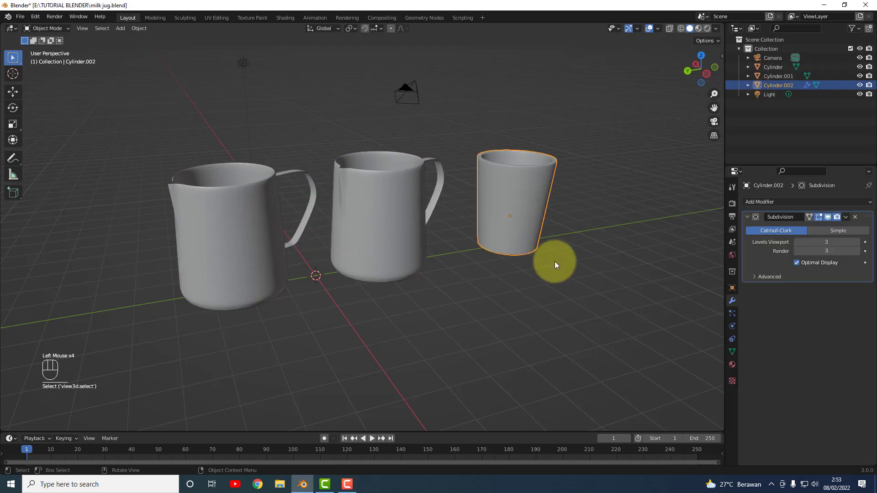
click(228, 220)
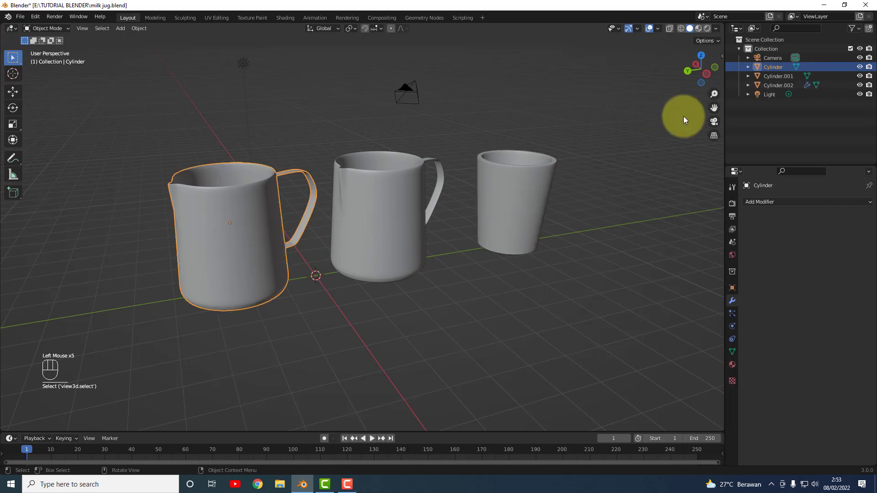
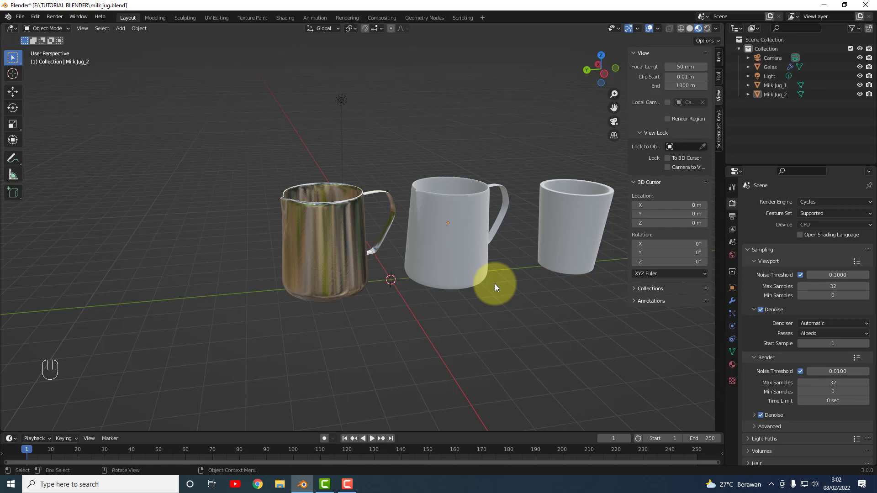
drag(341, 241, 371, 245)
click(340, 105)
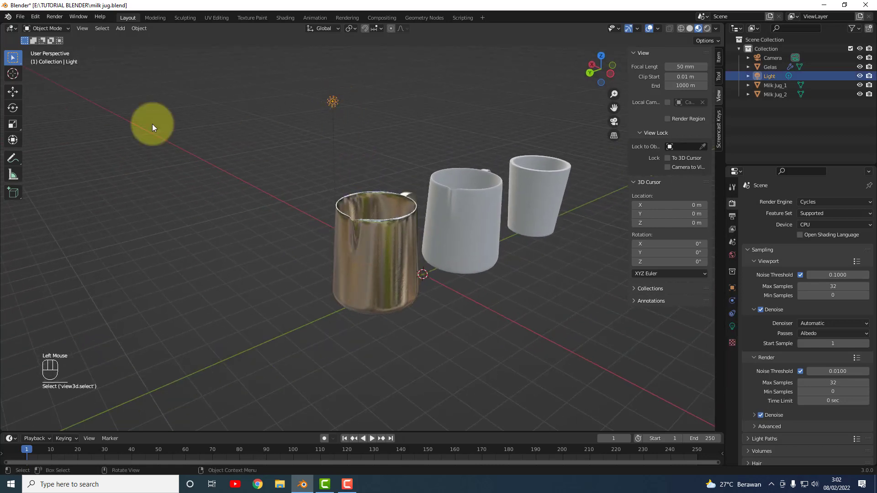
click(16, 98)
drag(315, 101, 556, 185)
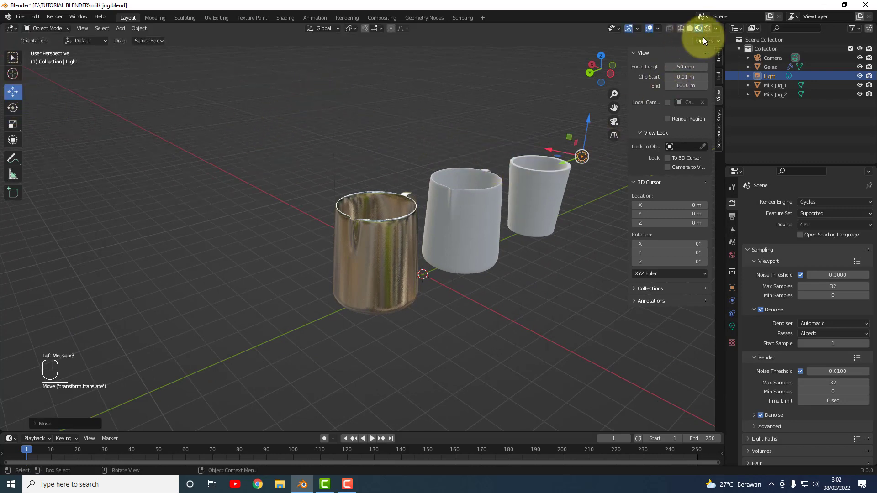
click(711, 31)
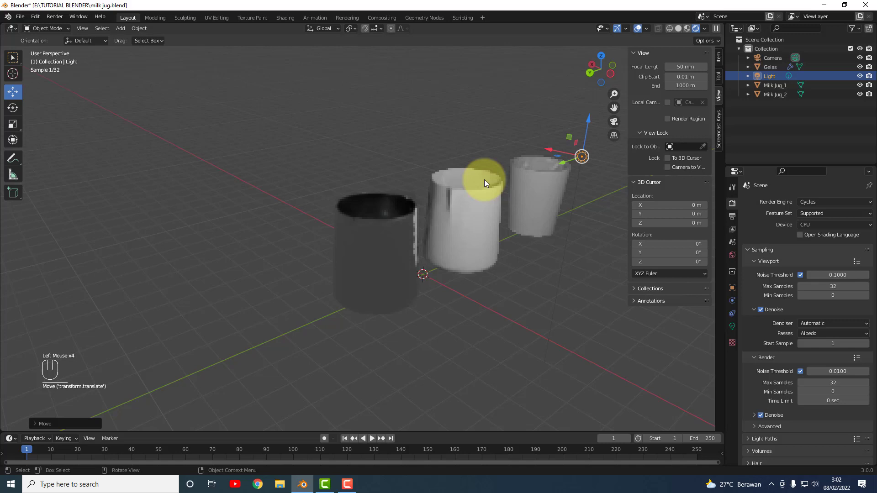
drag(555, 149, 497, 137)
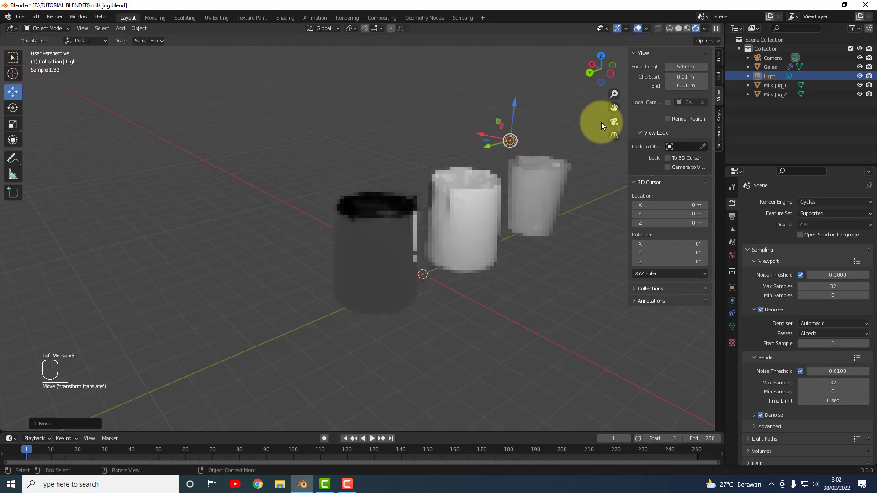
click(685, 31)
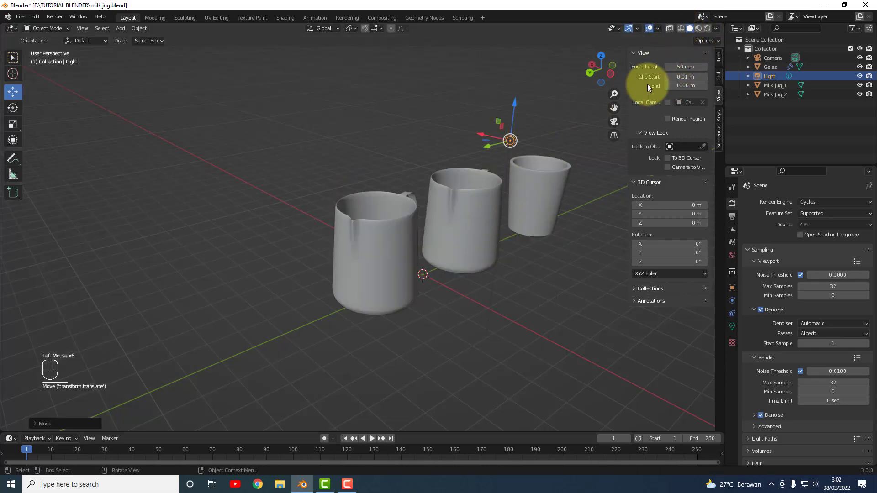
click(702, 27)
middle_click(480, 267)
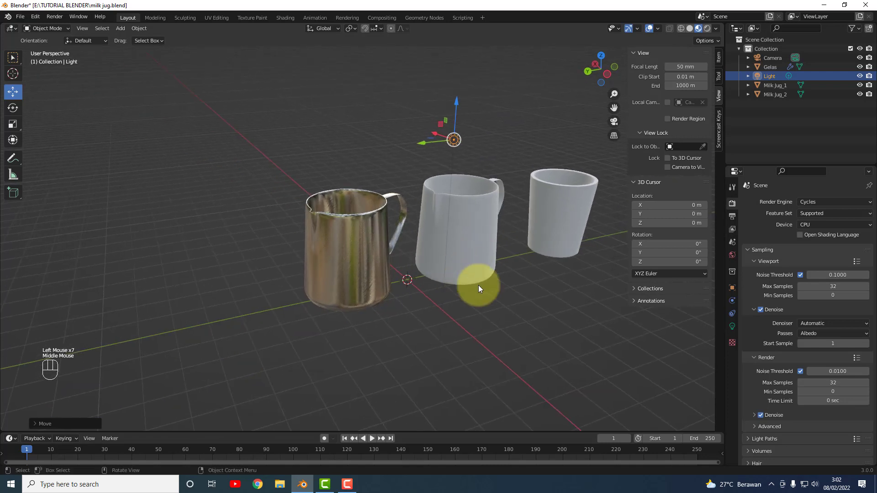
click(500, 306)
middle_click(515, 310)
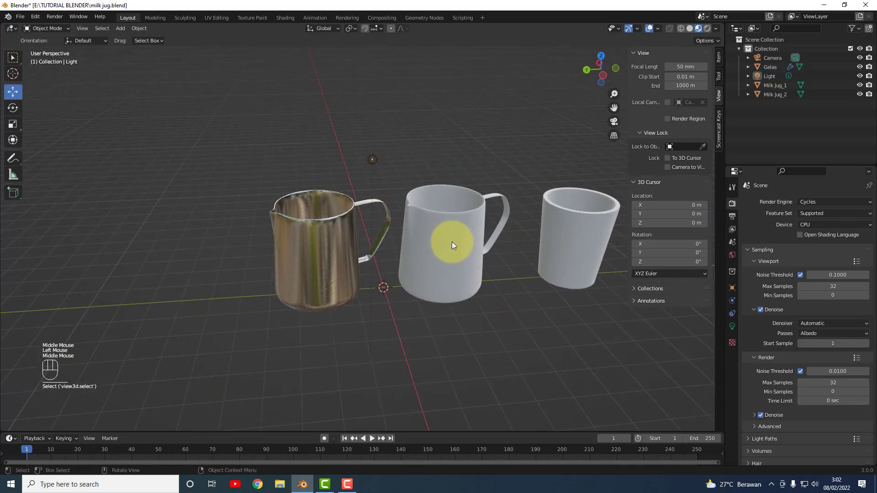
Step: Select the middle milk jug (Milk Jug_2) for the gold material
click(453, 242)
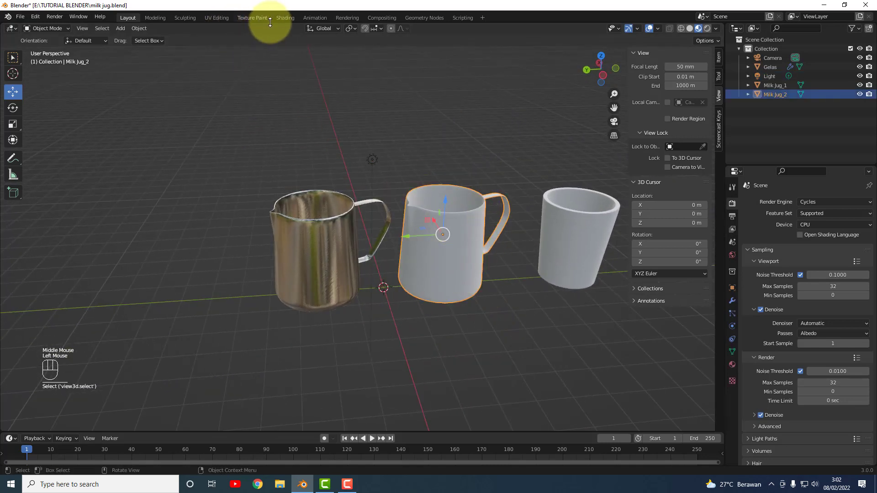
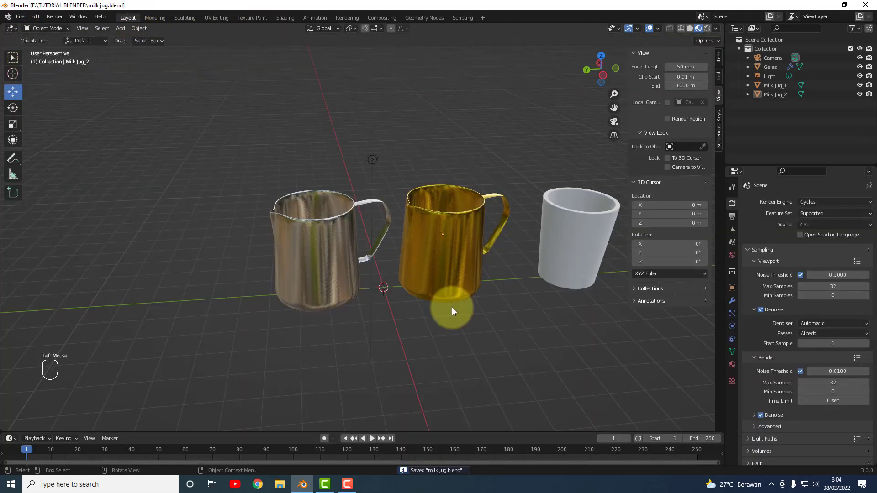
click(484, 332)
drag(485, 325, 507, 311)
drag(498, 314, 480, 318)
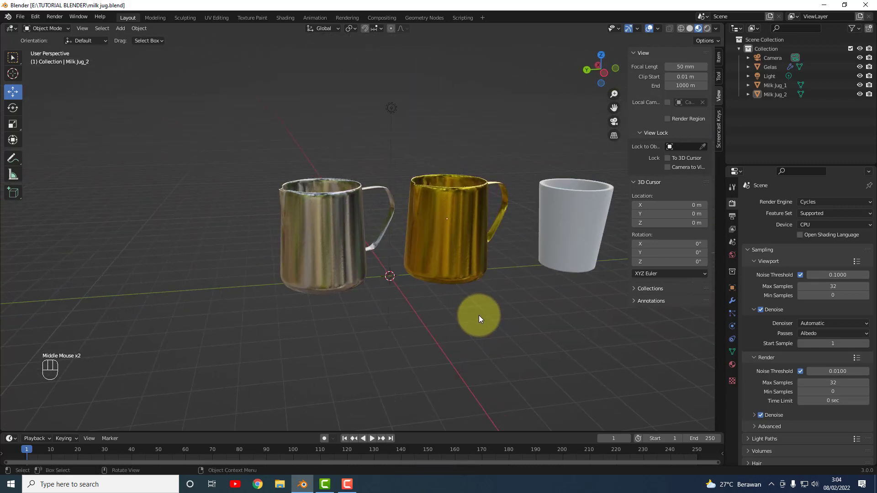
drag(567, 310, 443, 295)
drag(352, 285, 380, 272)
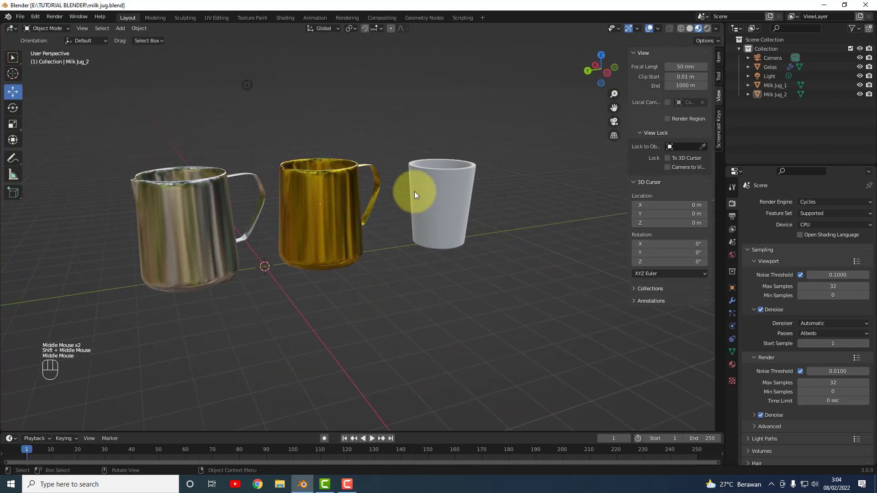
click(446, 195)
click(500, 273)
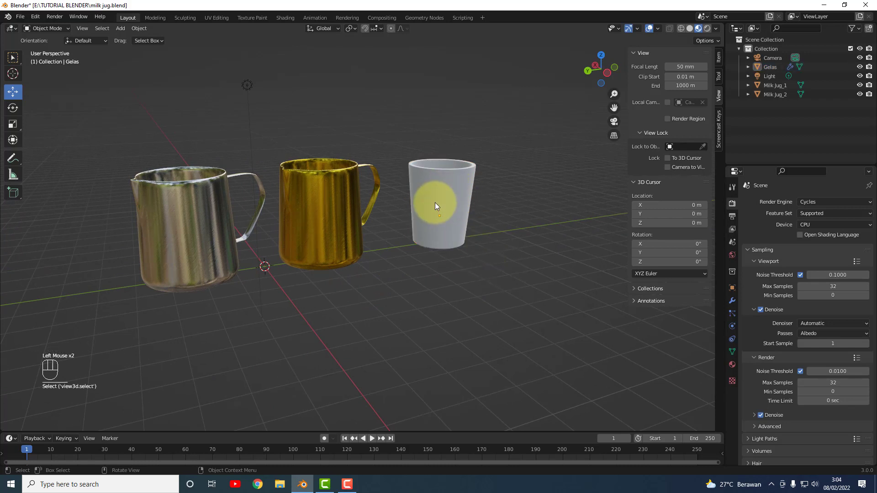
drag(447, 223, 436, 226)
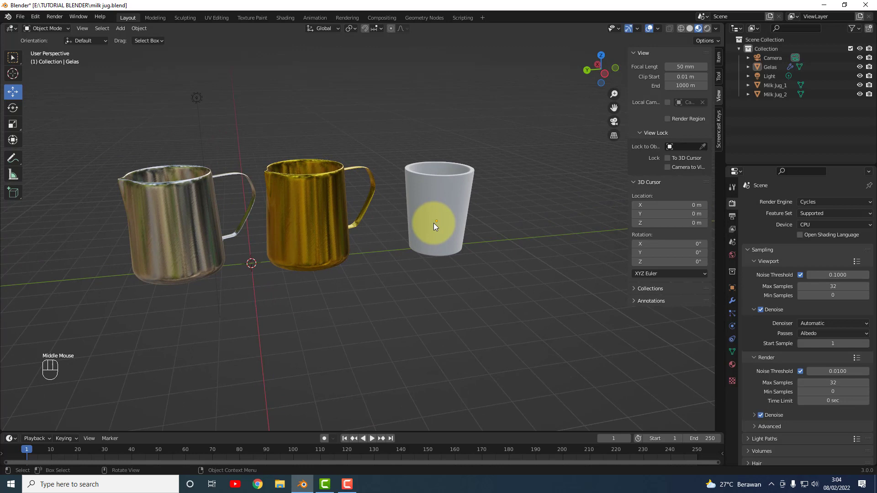
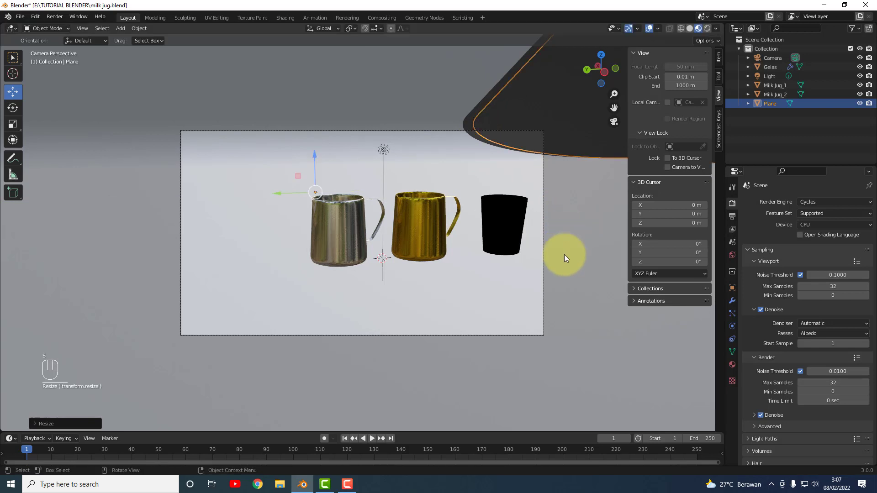
click(573, 299)
drag(569, 290, 545, 290)
key(s)
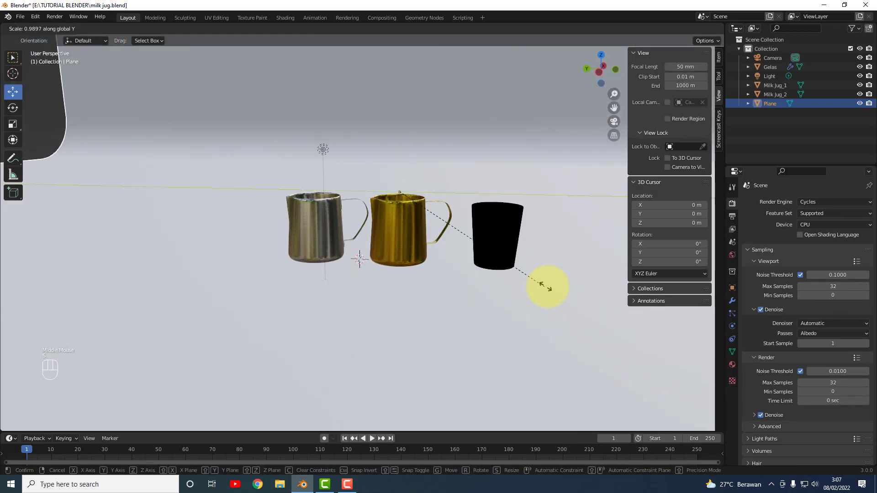
key(KP_0)
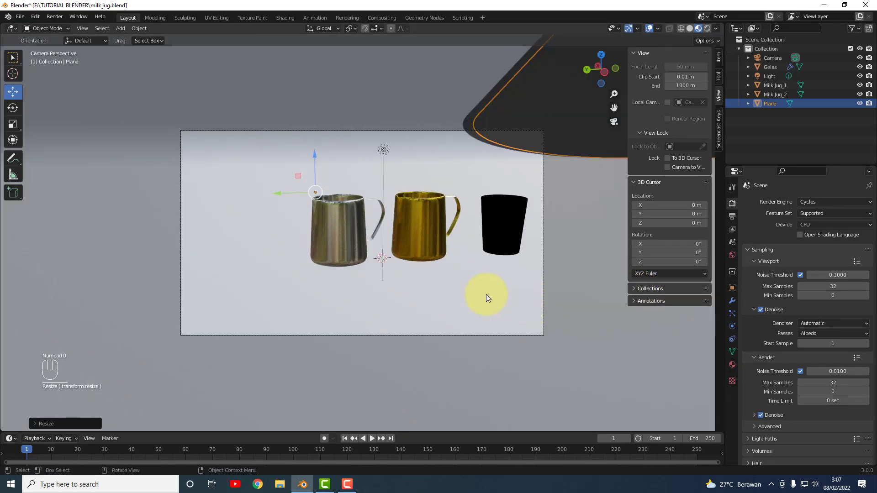
click(676, 166)
drag(489, 284, 490, 284)
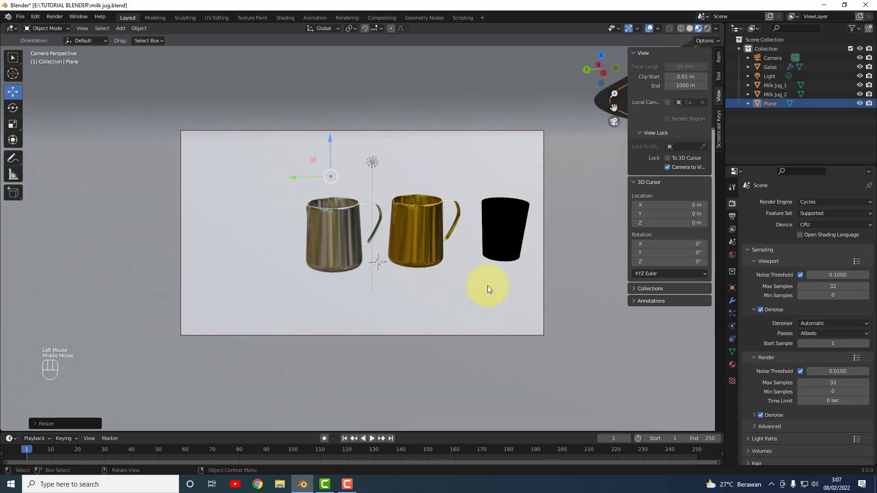
drag(487, 284, 487, 292)
middle_click(472, 291)
middle_click(475, 292)
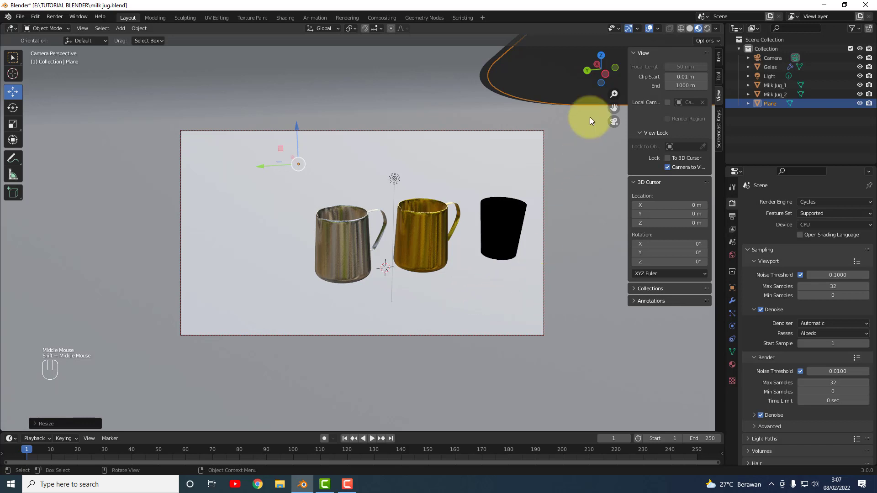
click(546, 92)
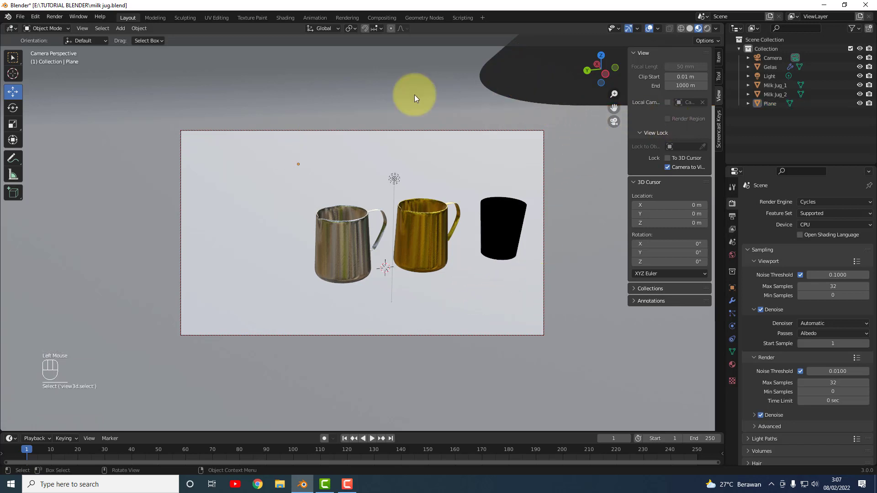
click(735, 219)
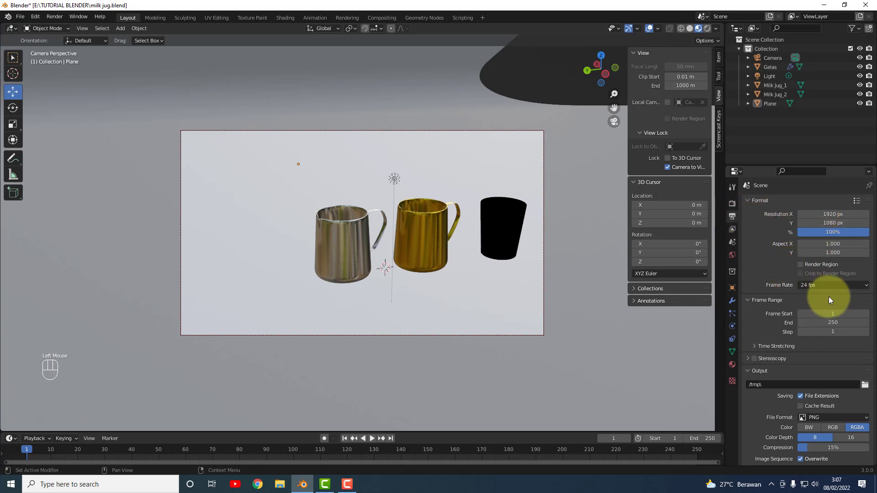
click(737, 209)
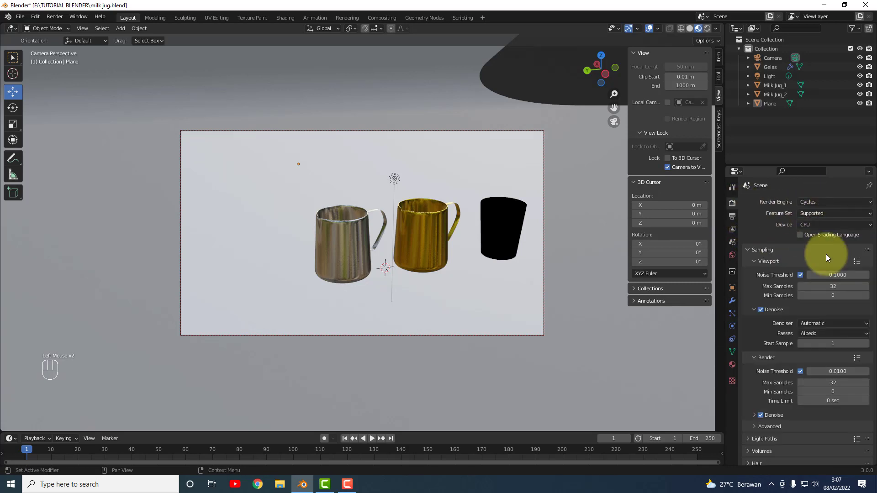
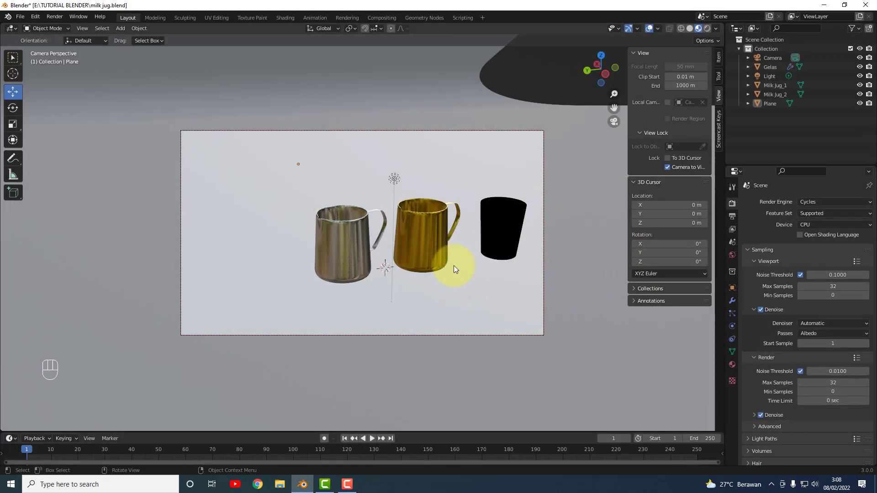
Step: Navigate the camera view so the jug group sits larger in the frame
scroll(down, 3)
drag(425, 268, 414, 268)
scroll(up, 3)
scroll(up, 3)
middle_click(461, 259)
scroll(up, 3)
scroll(down, 3)
middle_click(468, 266)
drag(475, 264, 485, 261)
middle_click(477, 265)
Step: Move the silver jug and the black cup in close against the gold jug
click(520, 218)
drag(488, 245, 462, 247)
click(440, 241)
drag(401, 231, 398, 235)
drag(416, 218, 397, 204)
click(359, 240)
drag(328, 238, 353, 237)
click(482, 225)
drag(460, 243, 425, 252)
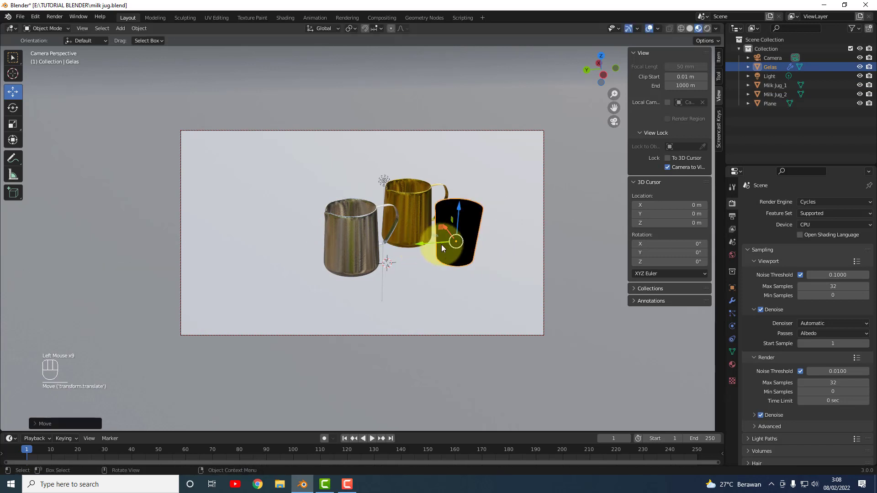
Step: Adjust the camera framing so the tightly grouped jugs fill the shot
middle_click(488, 280)
middle_click(441, 258)
drag(442, 265, 457, 279)
scroll(up, 3)
middle_click(467, 285)
drag(470, 287, 435, 275)
scroll(down, 3)
scroll(up, 3)
middle_click(434, 275)
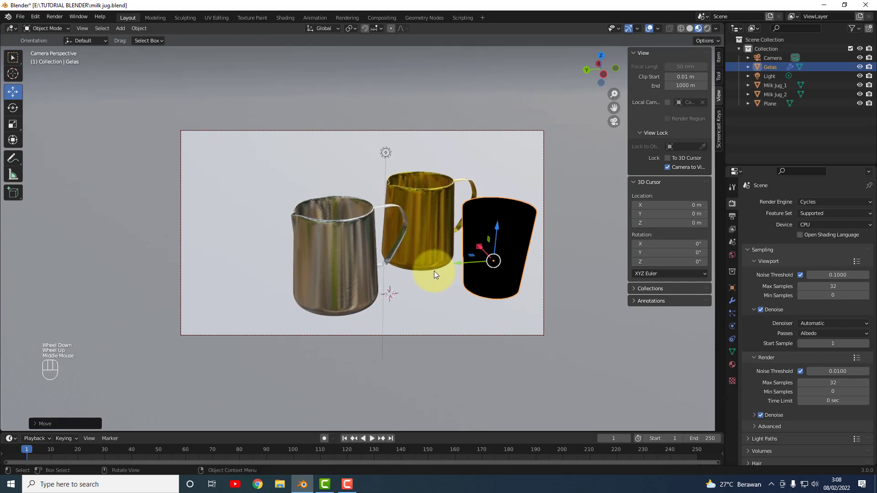
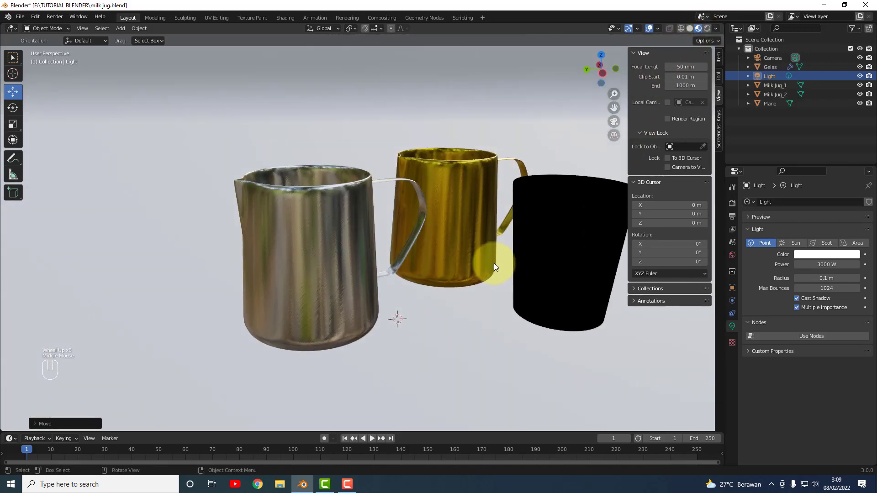
Step: Return to the camera view of the three jugs for rendering
key(KP_0)
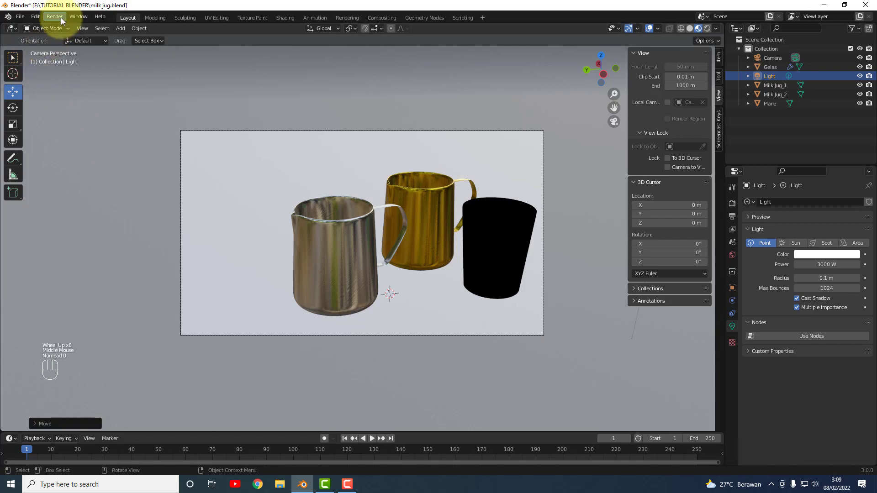